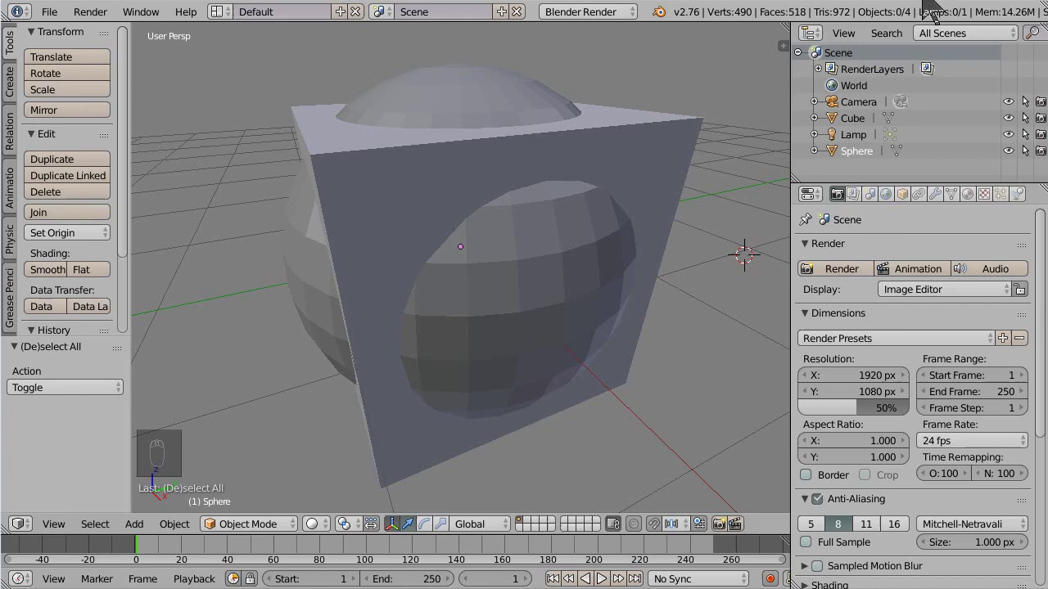
- Select the cube and bring up its Add Modifier list in the Modifiers panel
left_click_drag(657, 176, 963, 236)
left_click_drag(953, 226, 1045, 272)
left_click_drag(1044, 272, 786, 346)
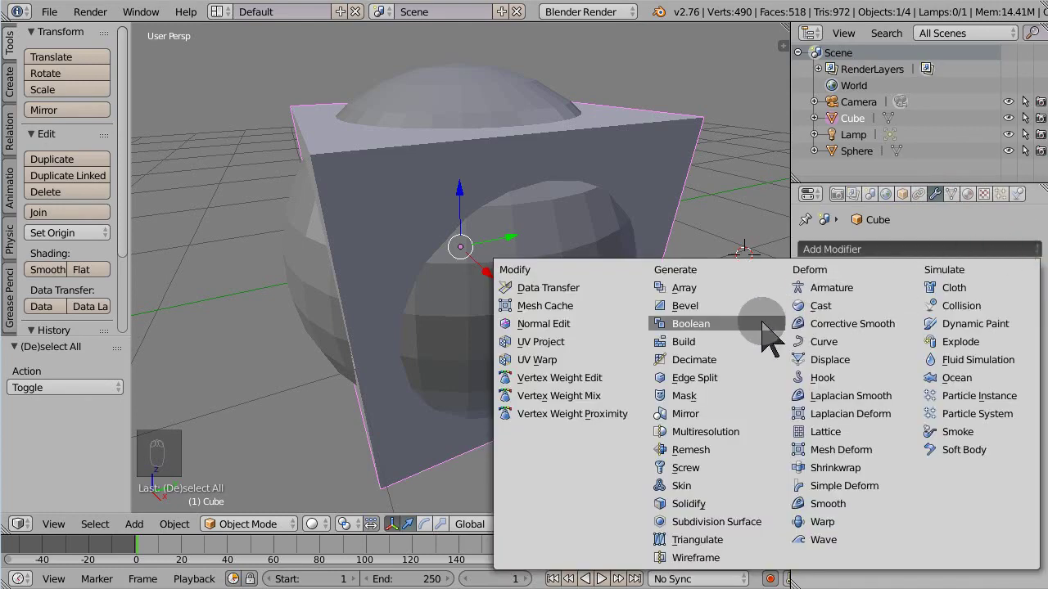
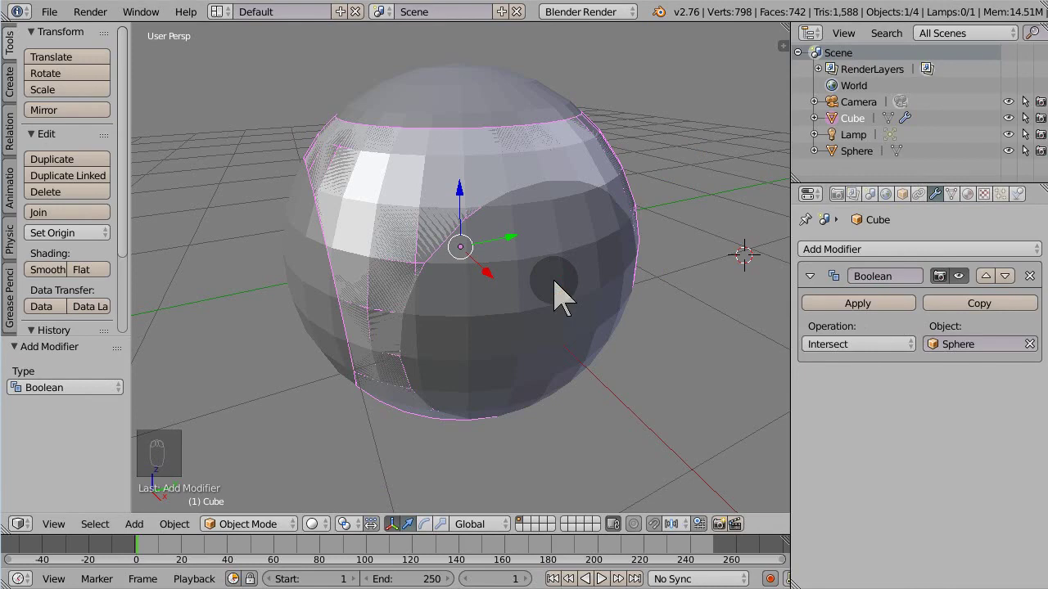
- Add a Boolean modifier using Sphere with Difference operation, hiding the sphere
left_click_drag(904, 368, 741, 255)
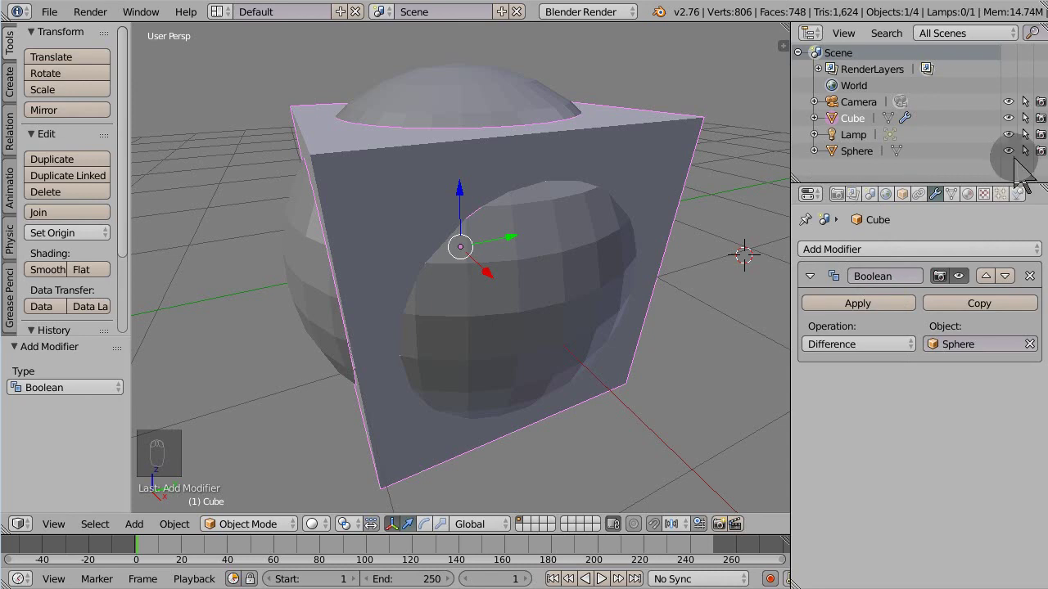
left_click_drag(741, 254, 741, 255)
left_click_drag(529, 243, 579, 289)
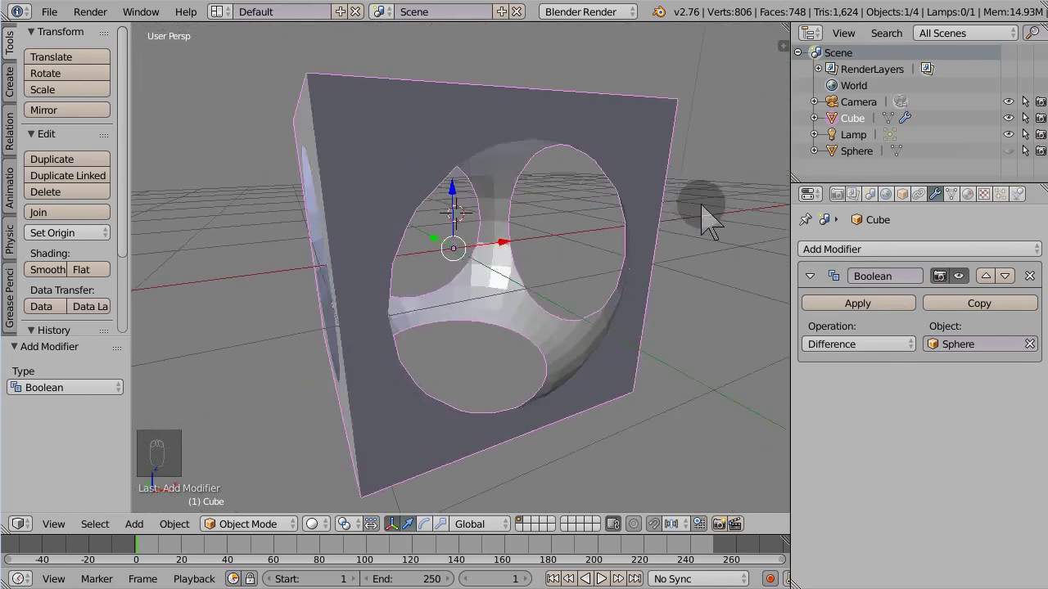
left_click_drag(730, 202, 768, 181)
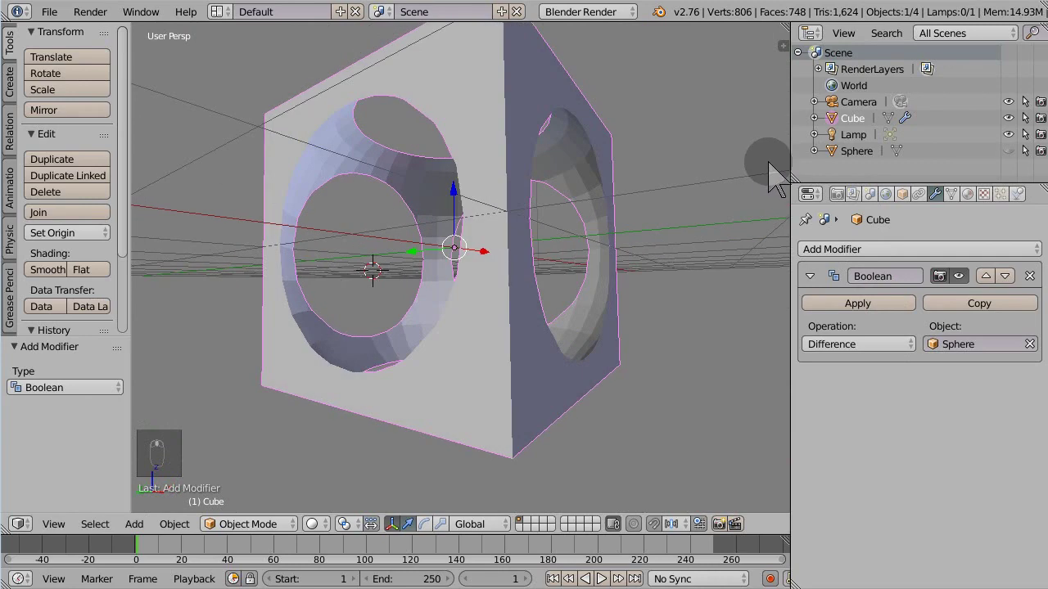